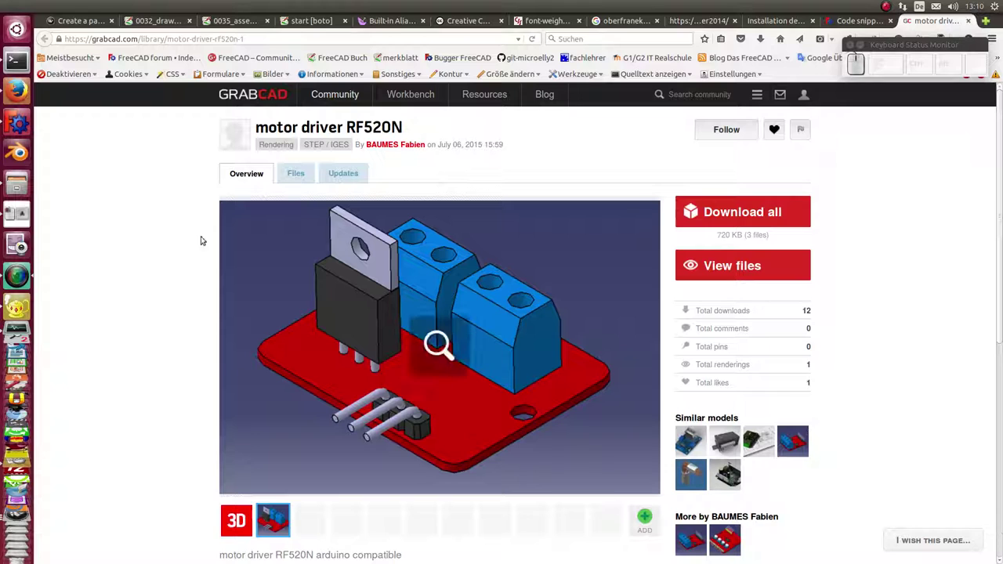
Step: Bring FreeCAD's dirver_rfs assembly forward and activate its third view window
left_click(12, 120)
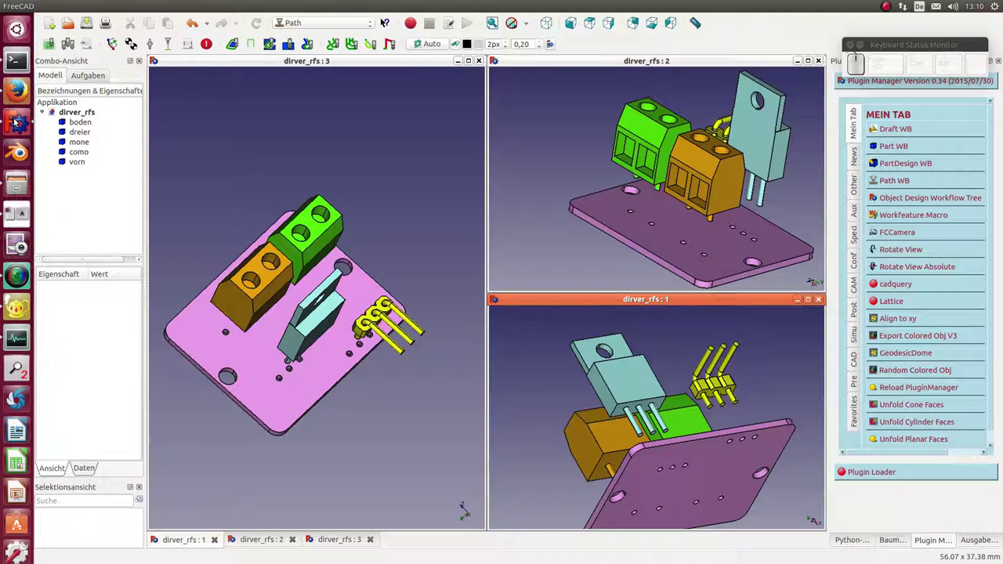
left_click_drag(267, 362, 270, 326)
left_click_drag(268, 326, 287, 340)
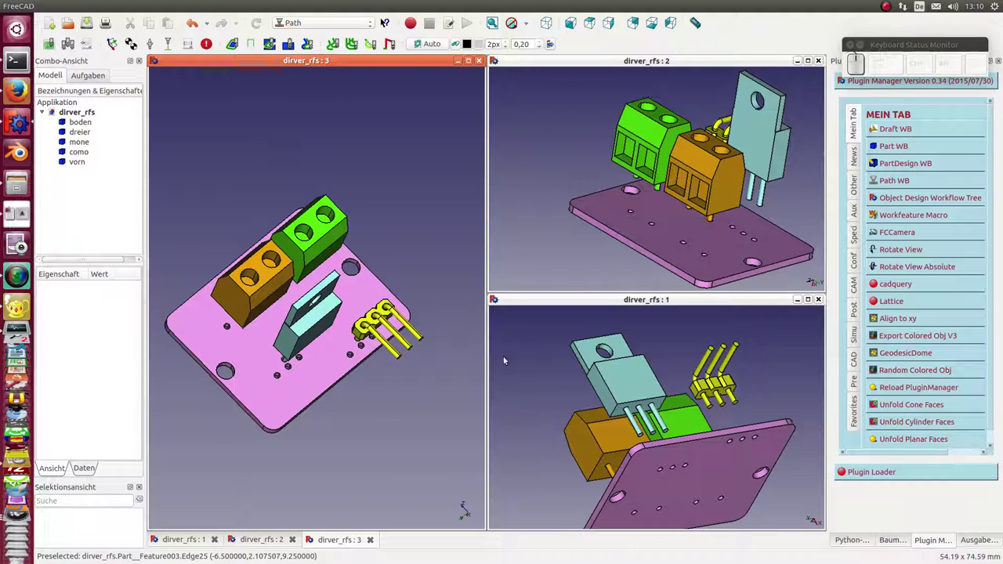
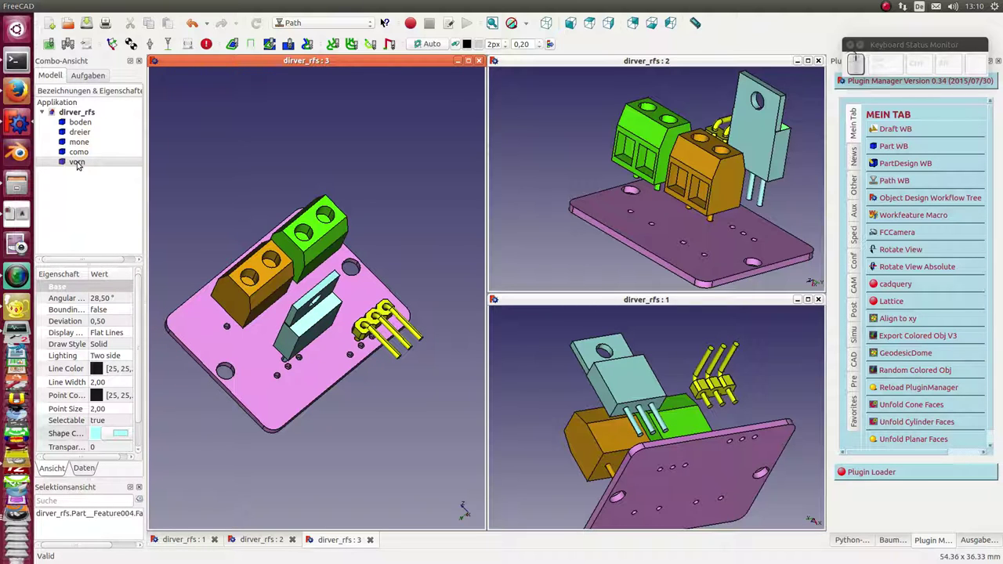
Step: Export vorn, boden and dreier one by one as coloured OBJ files via Export Colored Obj V3
left_click(83, 160)
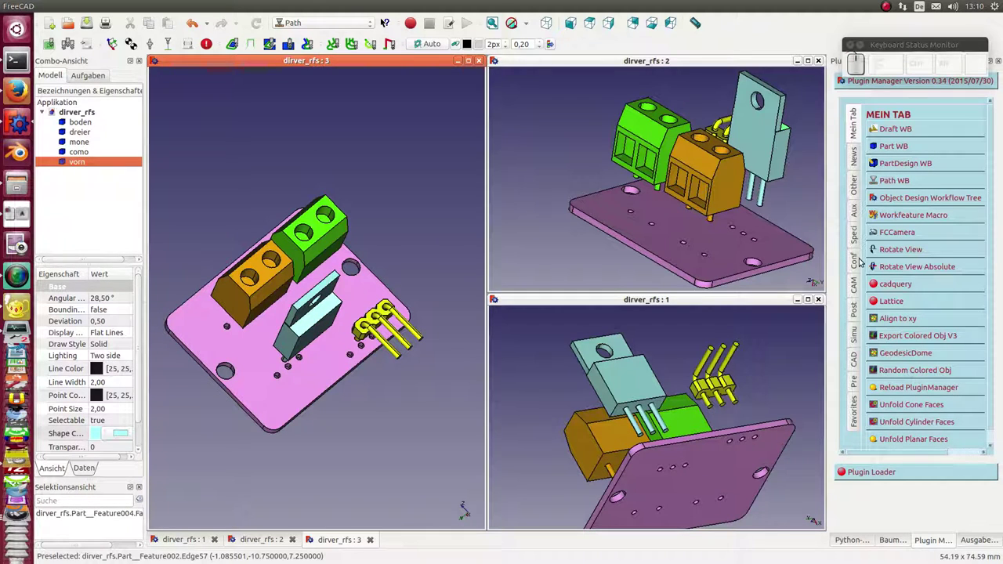
left_click(923, 340)
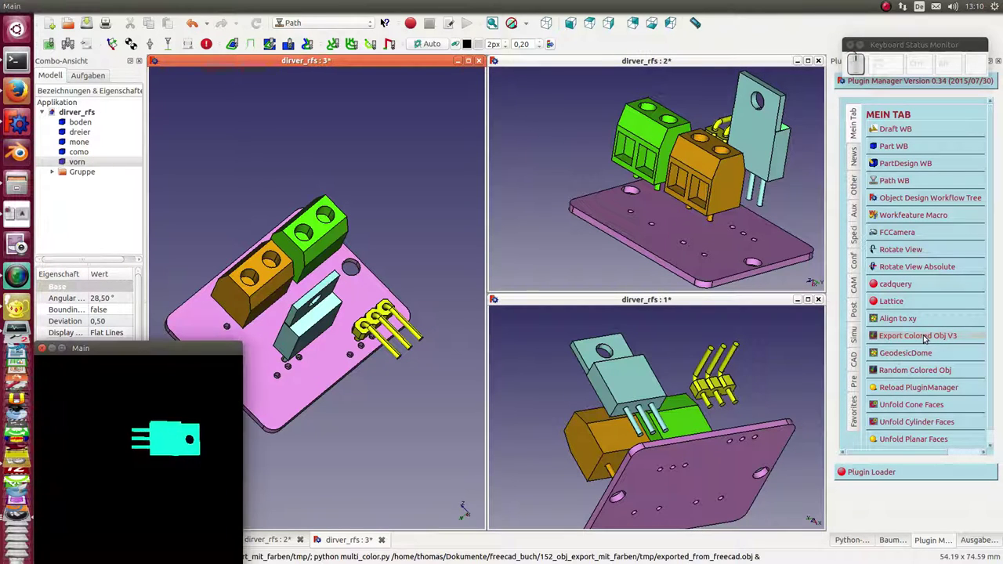
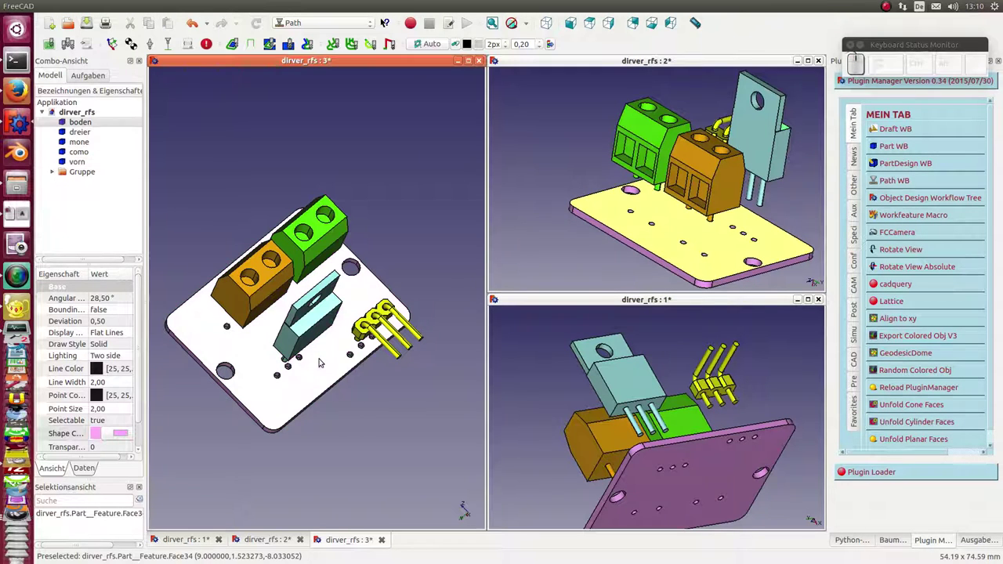
left_click(907, 333)
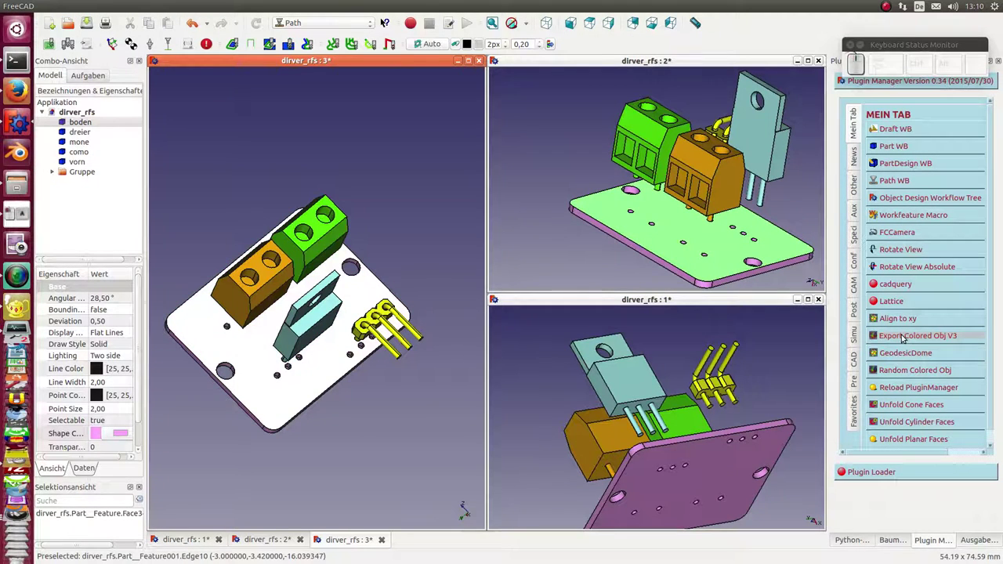
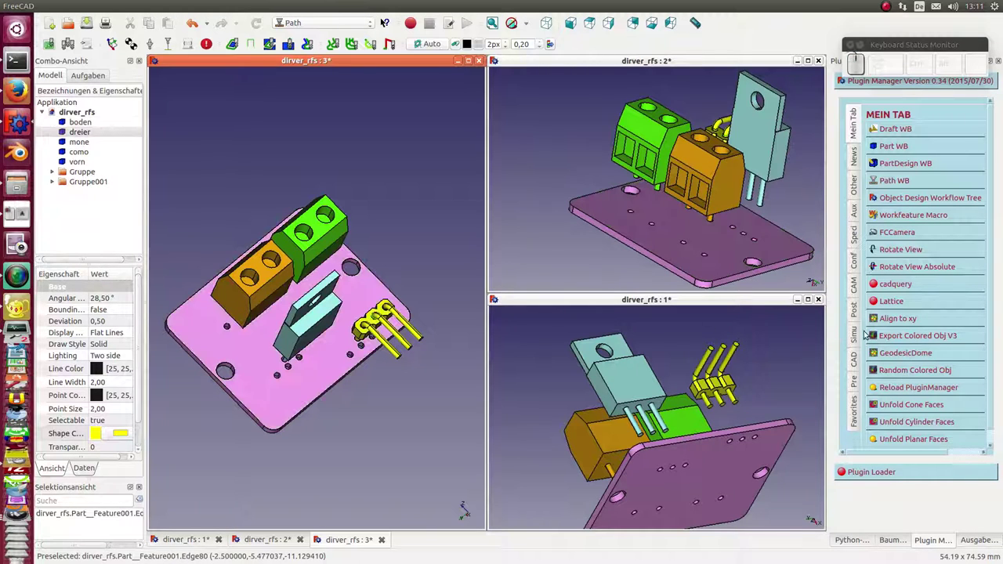
left_click(926, 339)
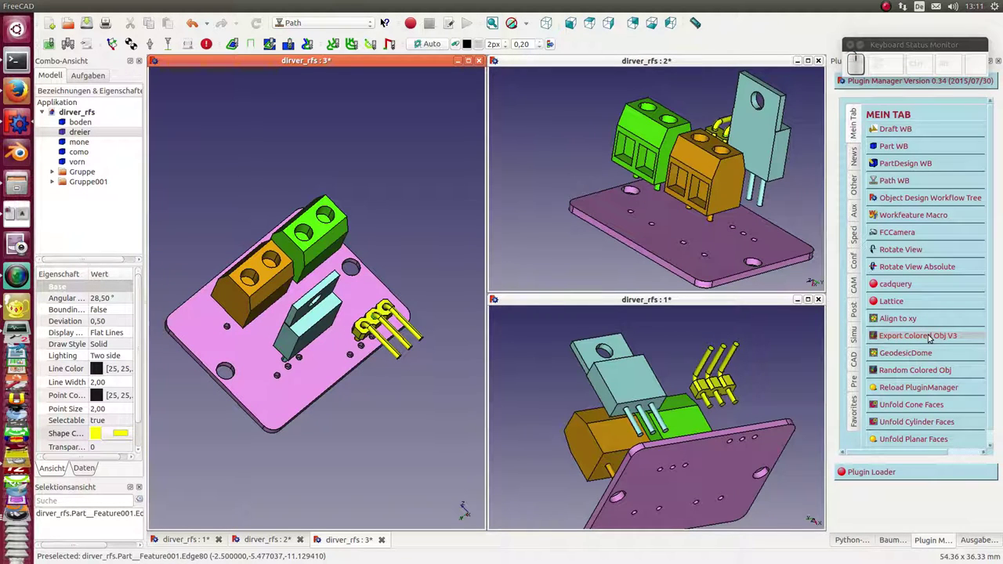
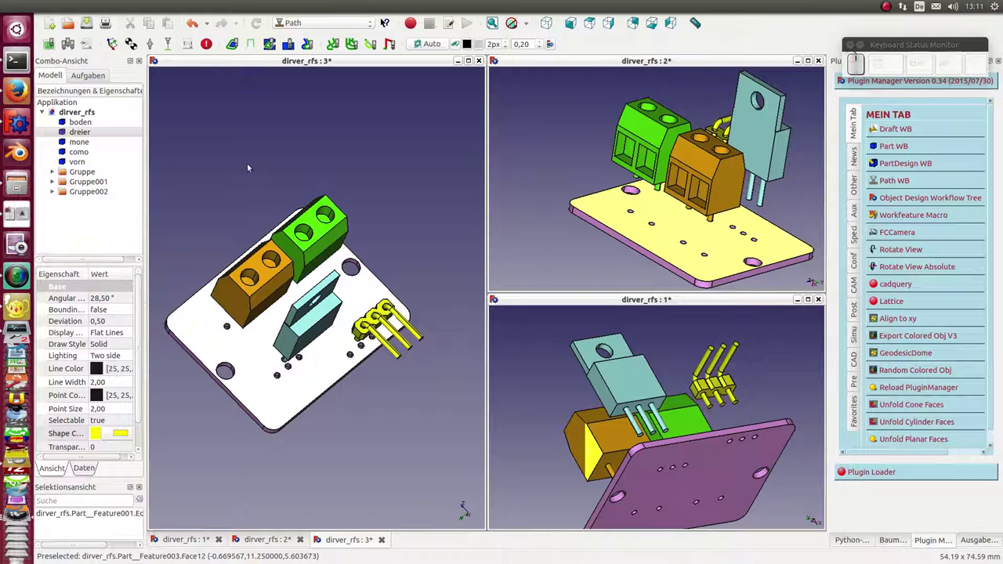
Step: Export all five selected parts as one coloured OBJ, then close the Main preview windows
left_click(84, 119)
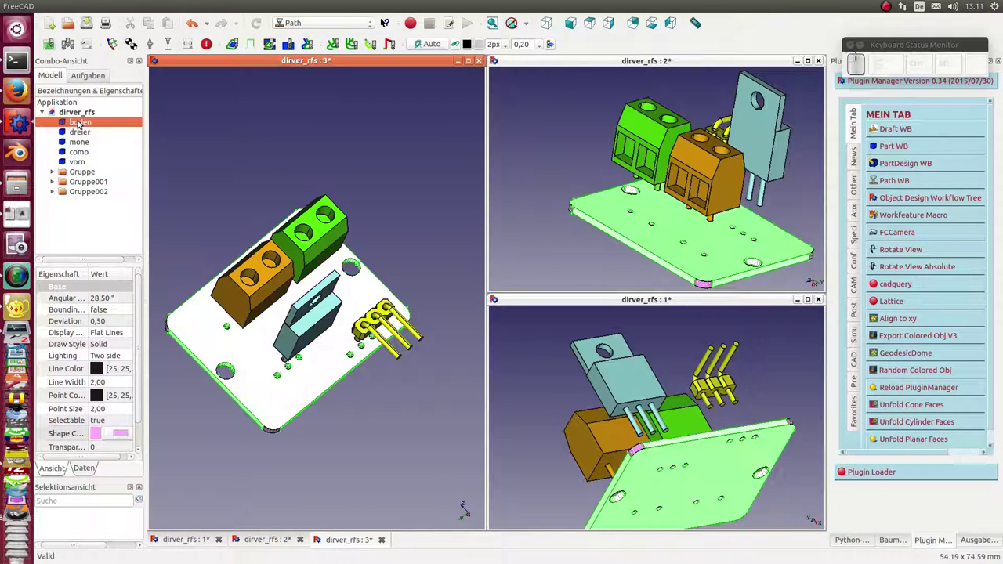
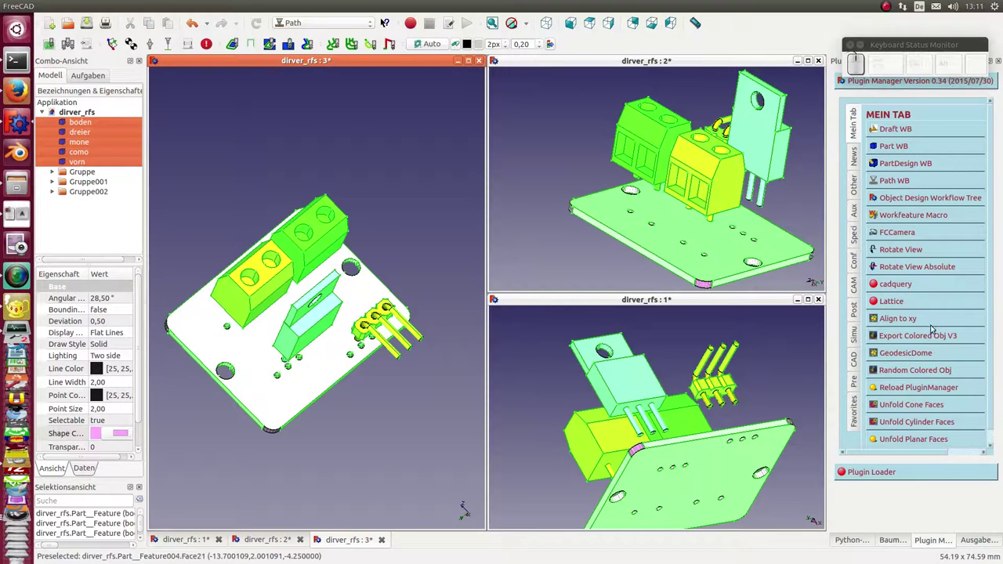
left_click(934, 335)
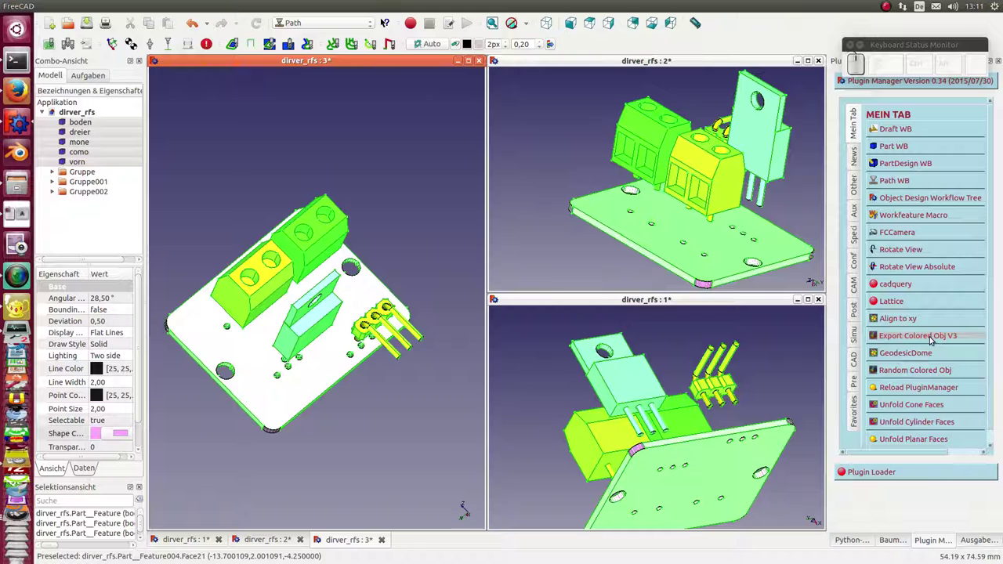
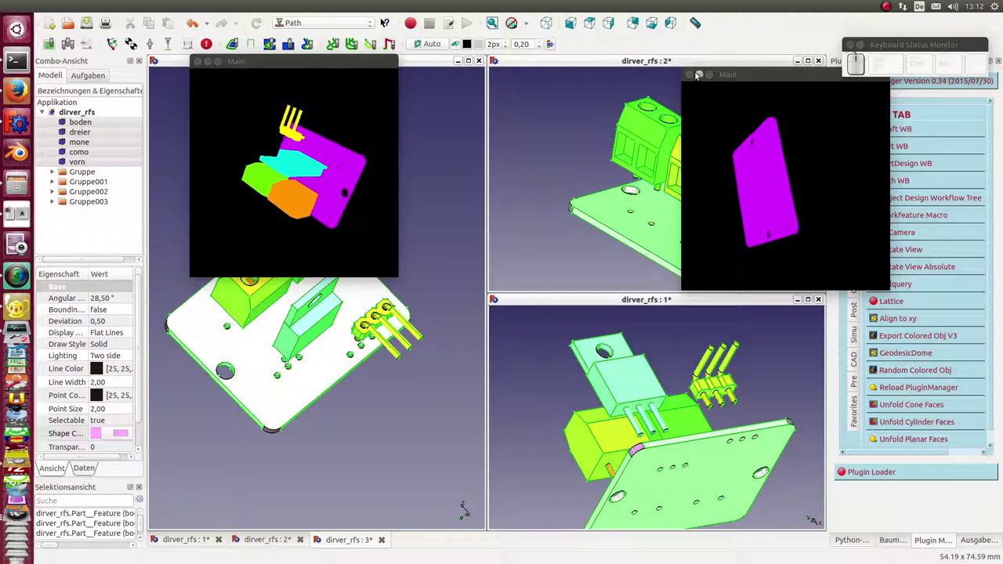
left_click(652, 18)
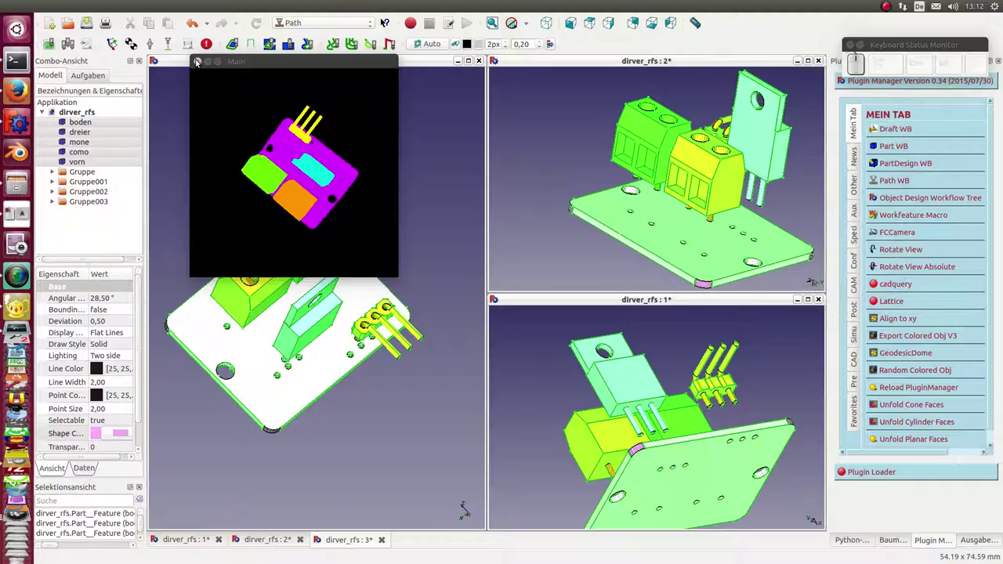
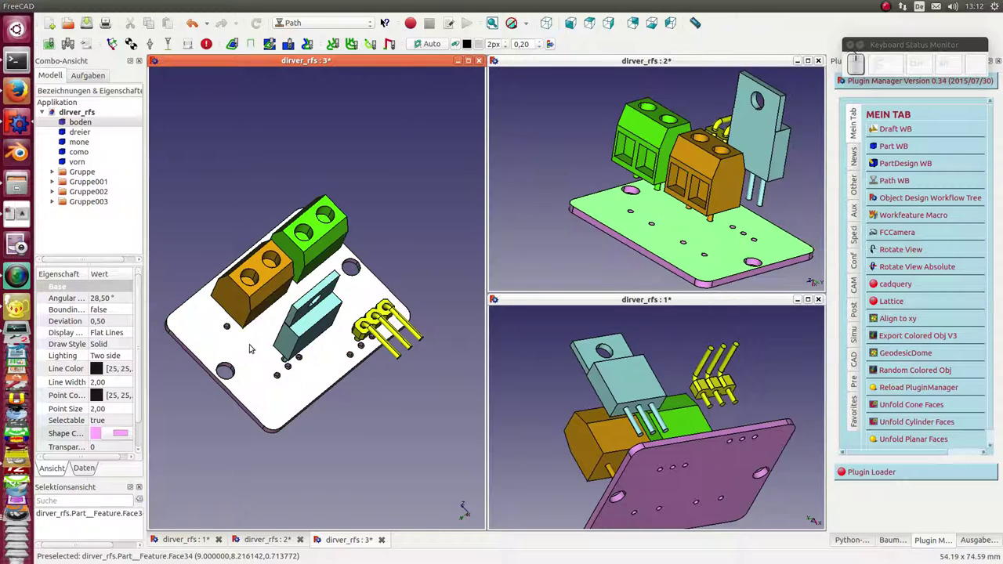
Step: Apply Random Colored Obj twice to recolour the board faces, then select the Gruppe group
left_click(254, 345)
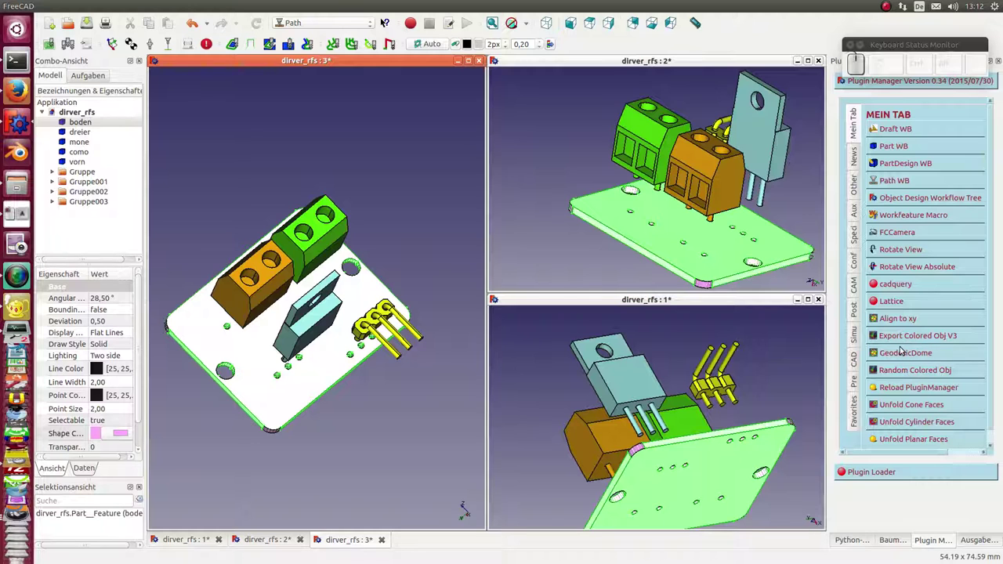
left_click(907, 367)
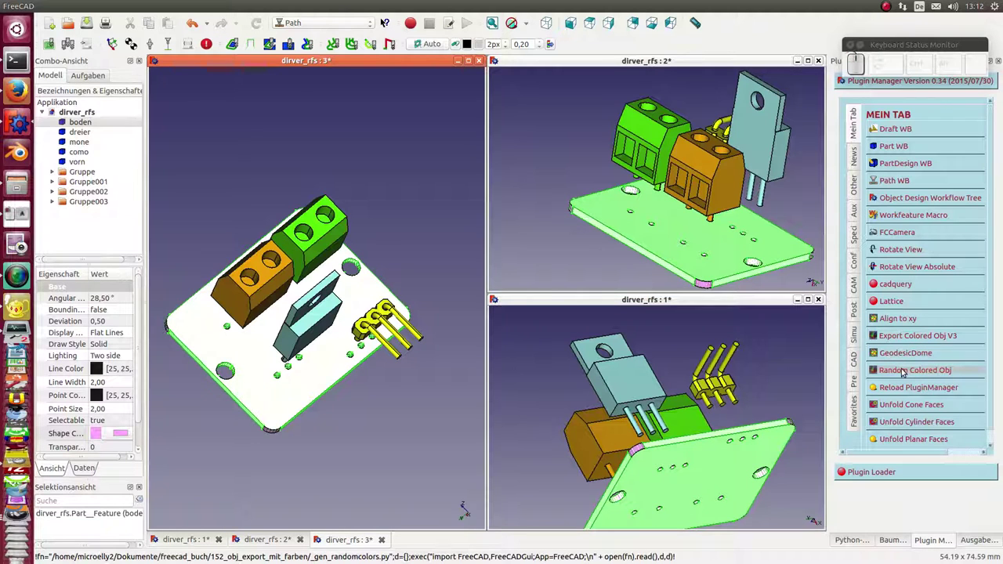
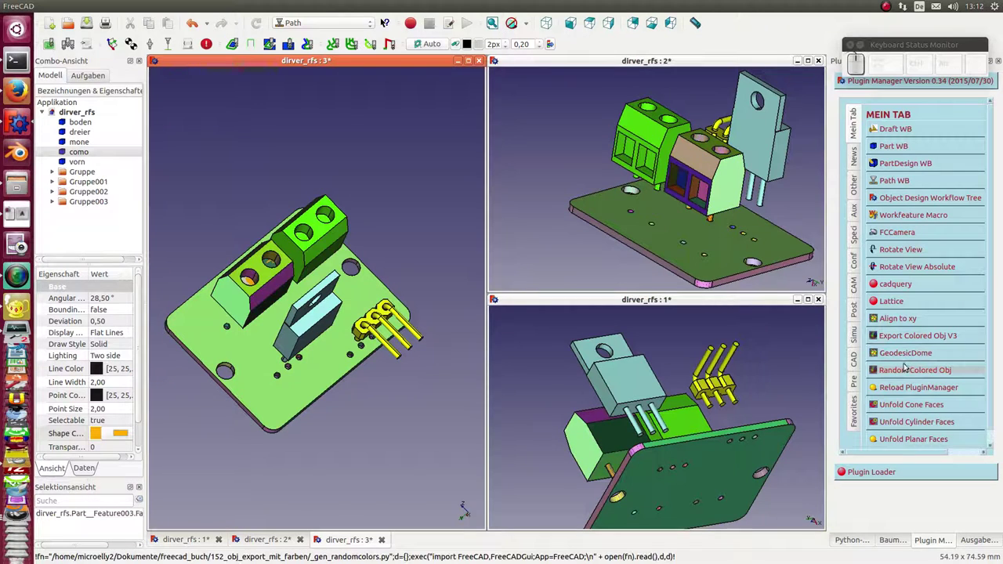
left_click(313, 250)
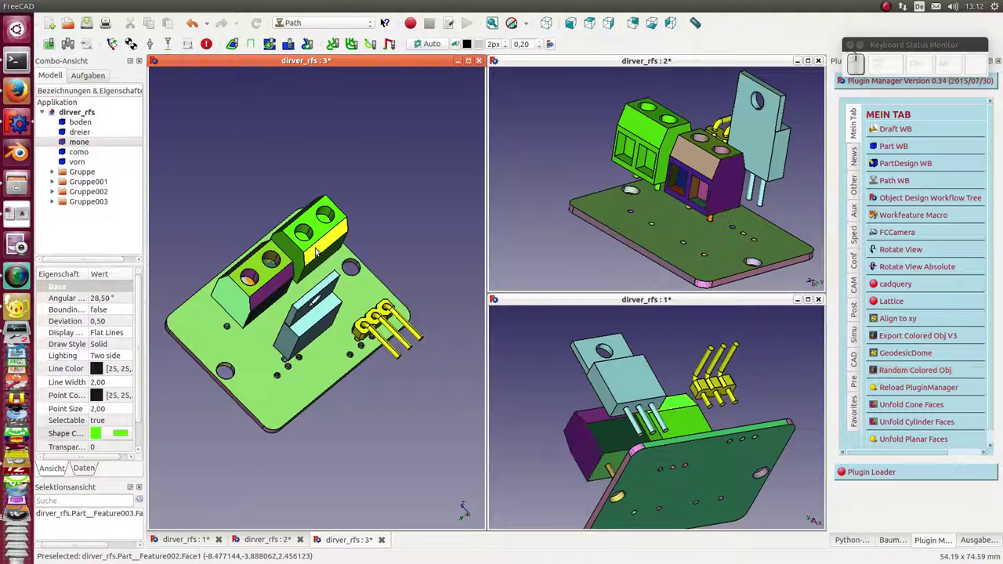
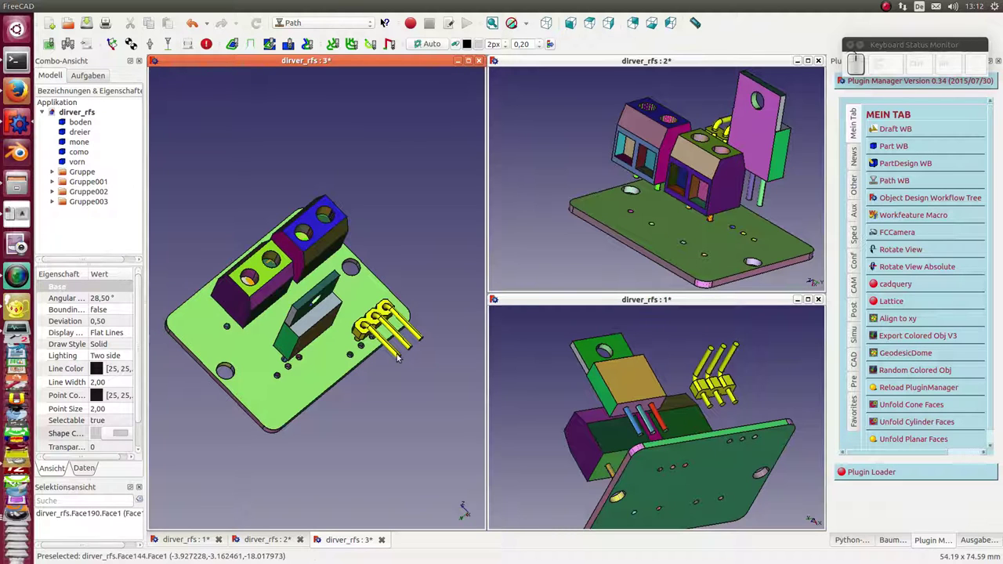
left_click(80, 176)
Step: Delete the leftover Gruppe groups and run Random Colored Obj twice more on the parts
key("shift+Down")
key("shift+Delete")
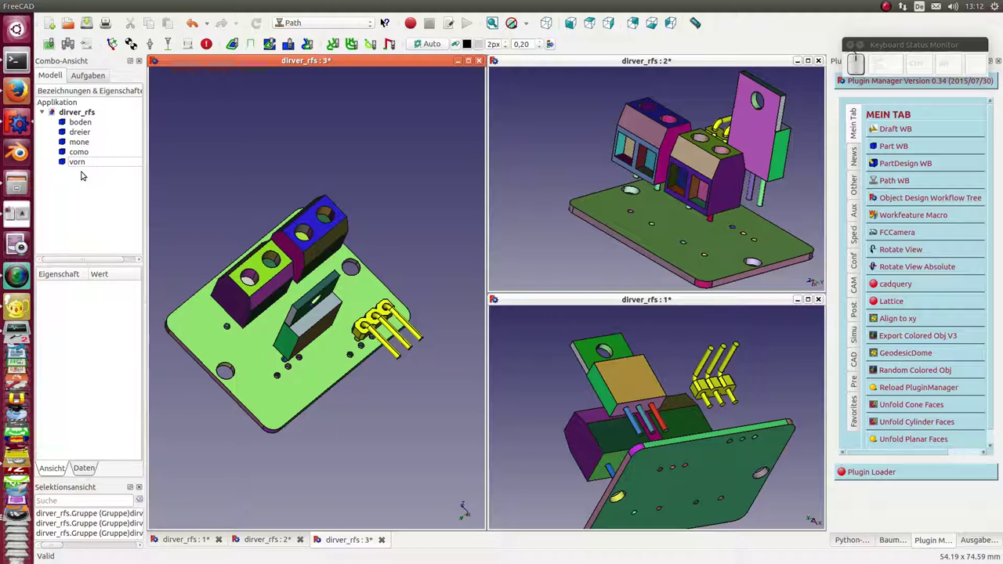
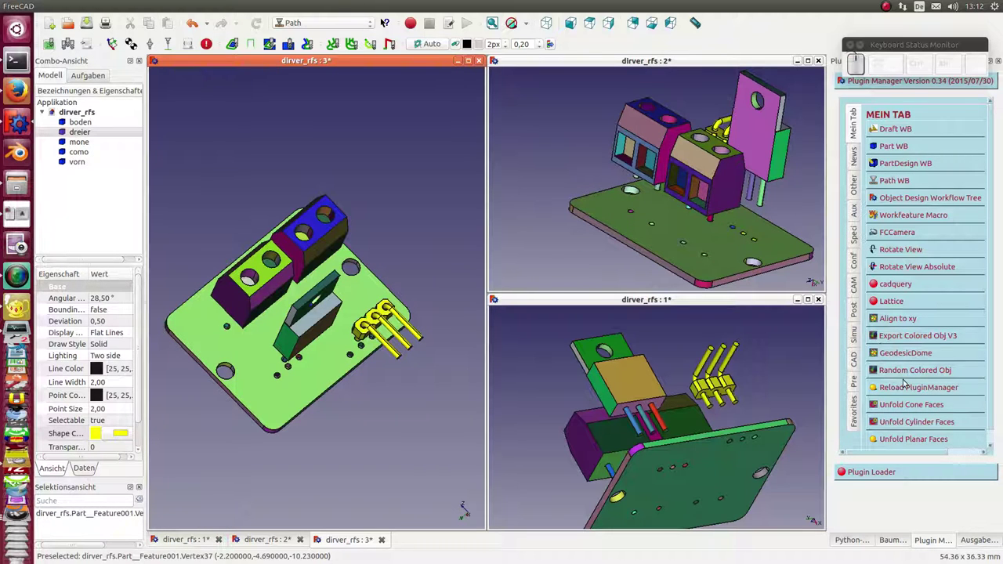
left_click(908, 367)
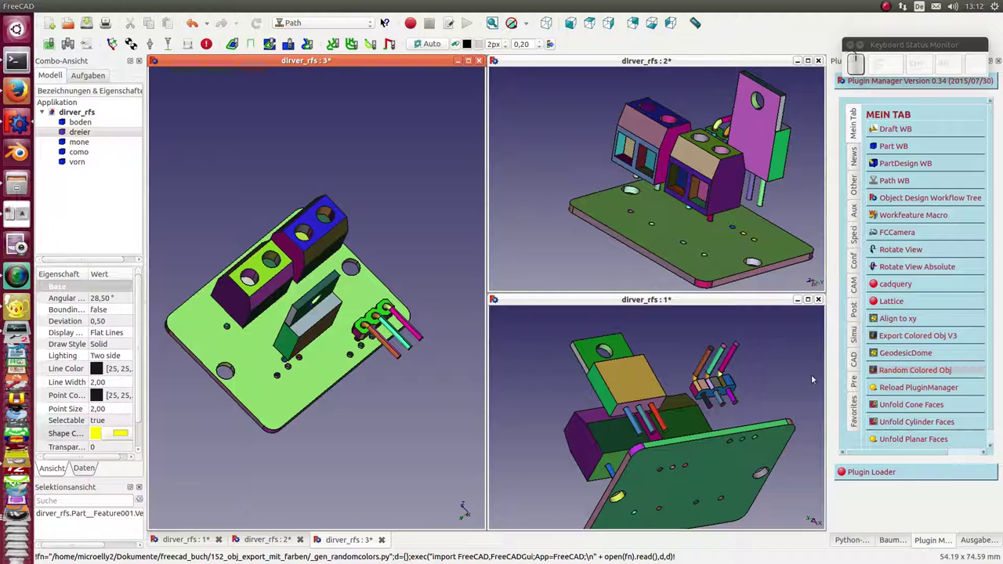
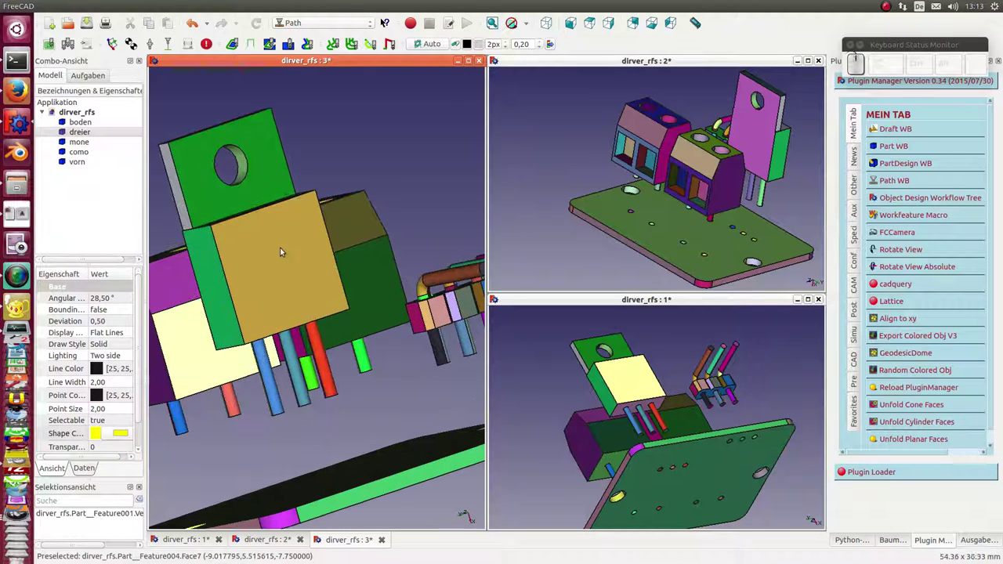
left_click(285, 247)
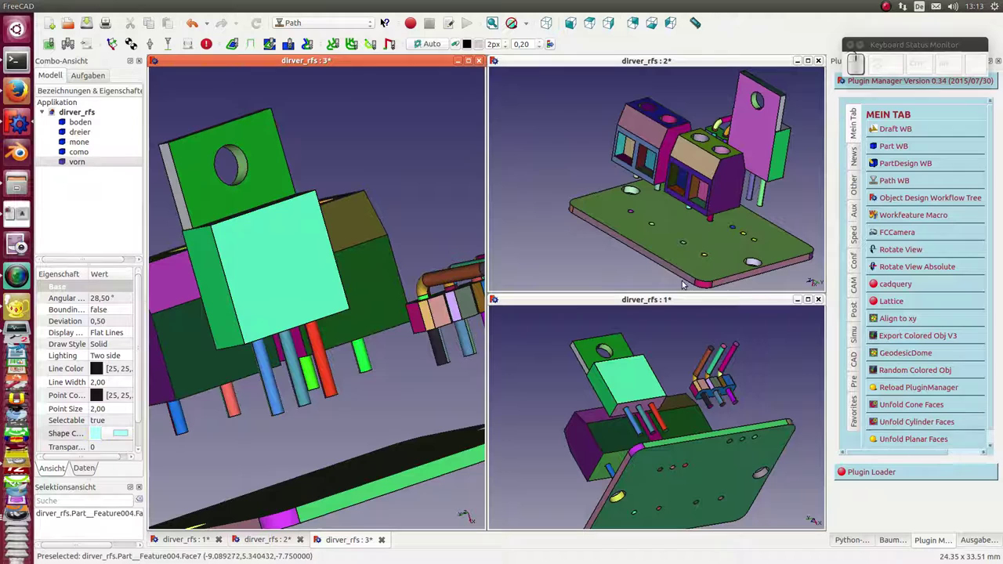
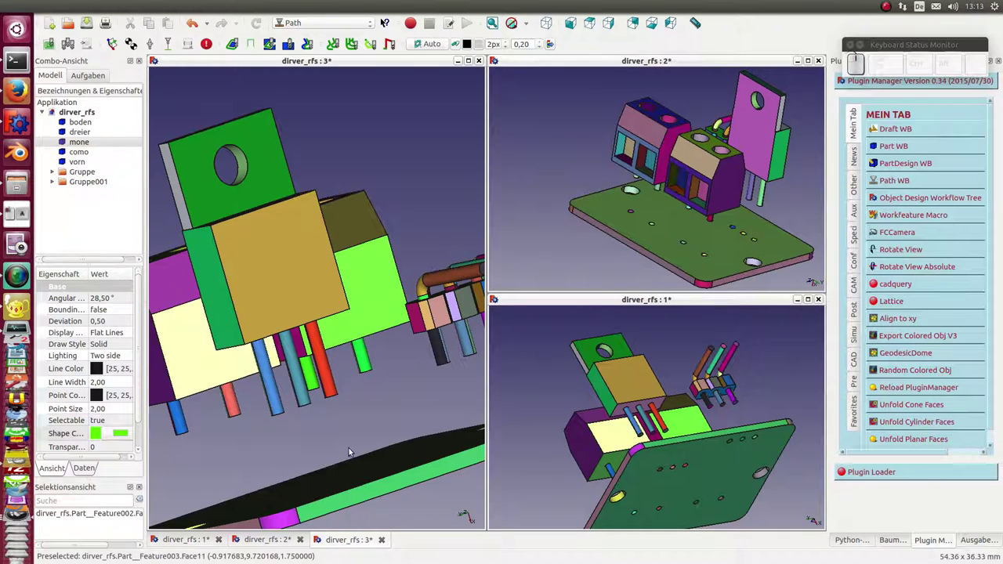
Step: Recolour all faces twice with Random Colored Obj and export the bodies as a coloured OBJ
left_click(389, 456)
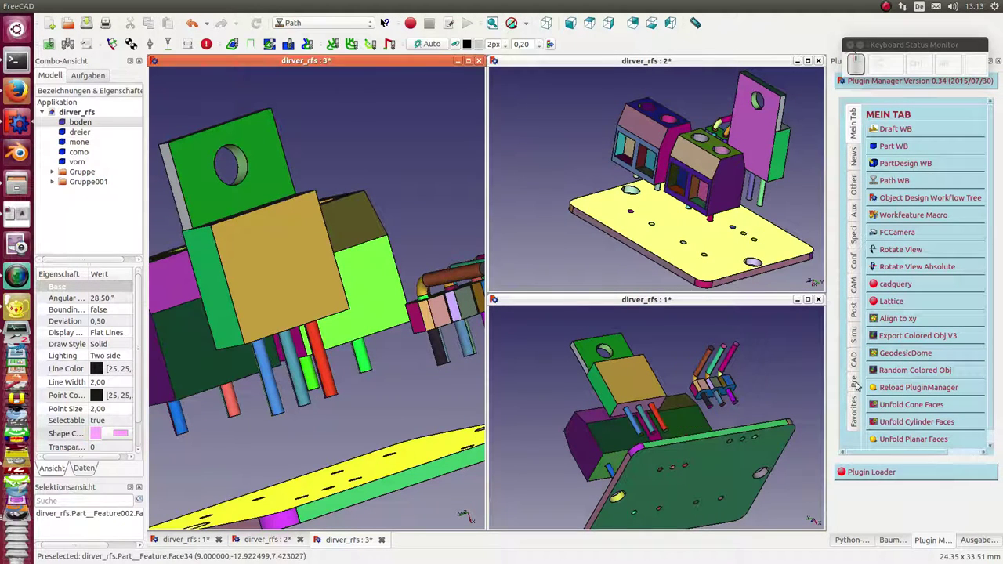
left_click(908, 333)
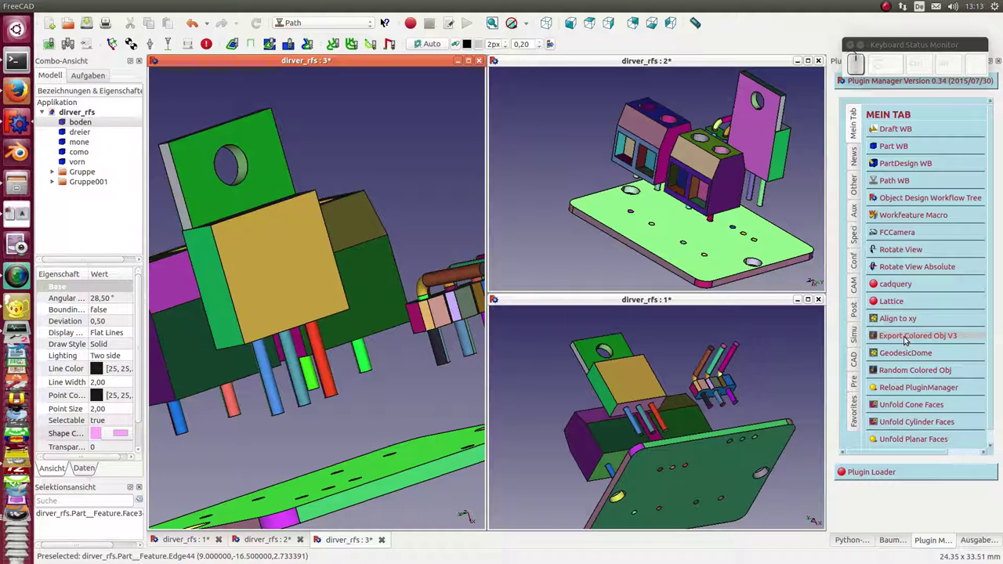
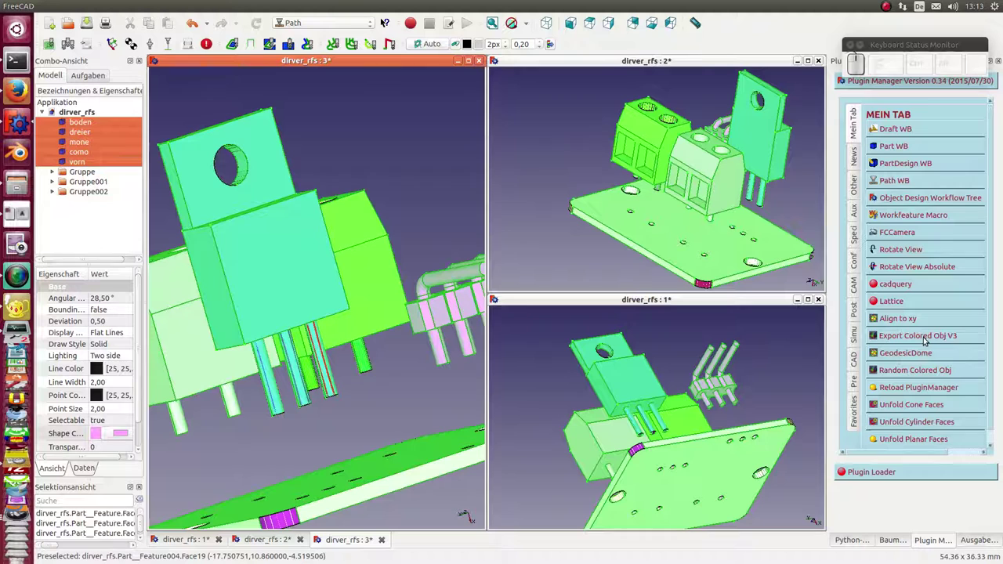
left_click(928, 331)
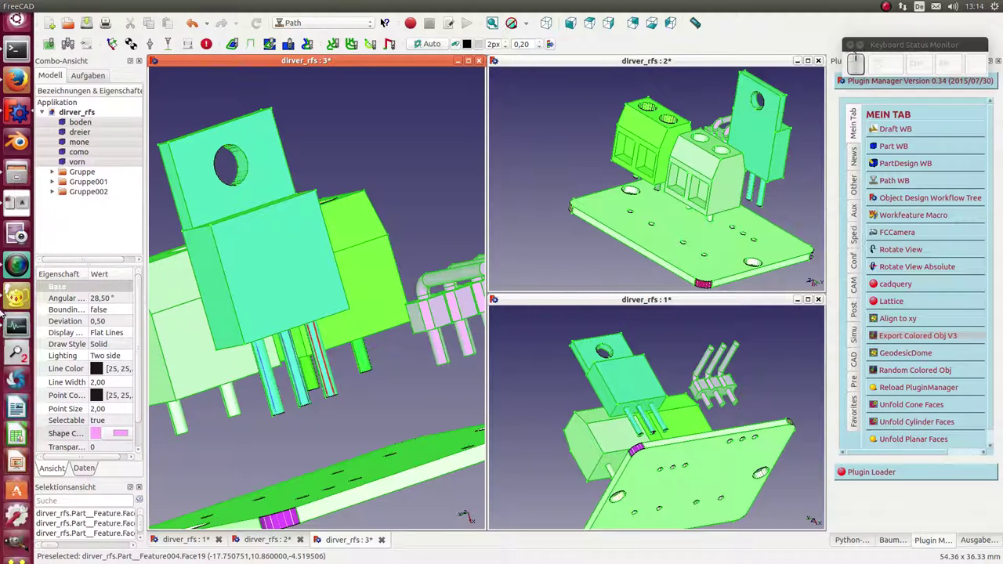
Step: Show the system monitor to watch CPU load during the export
left_click(711, 369)
left_click_drag(711, 370, 532, 414)
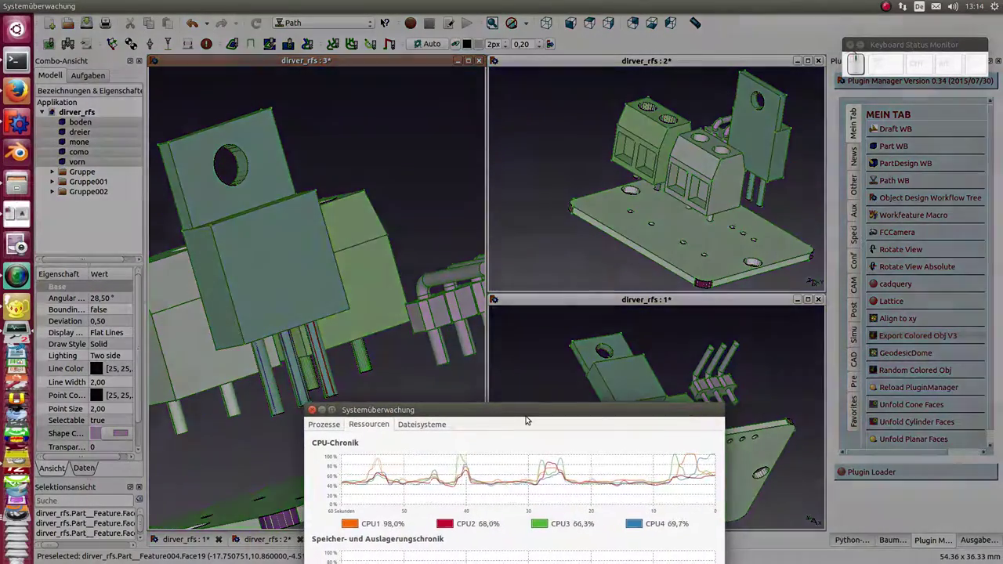